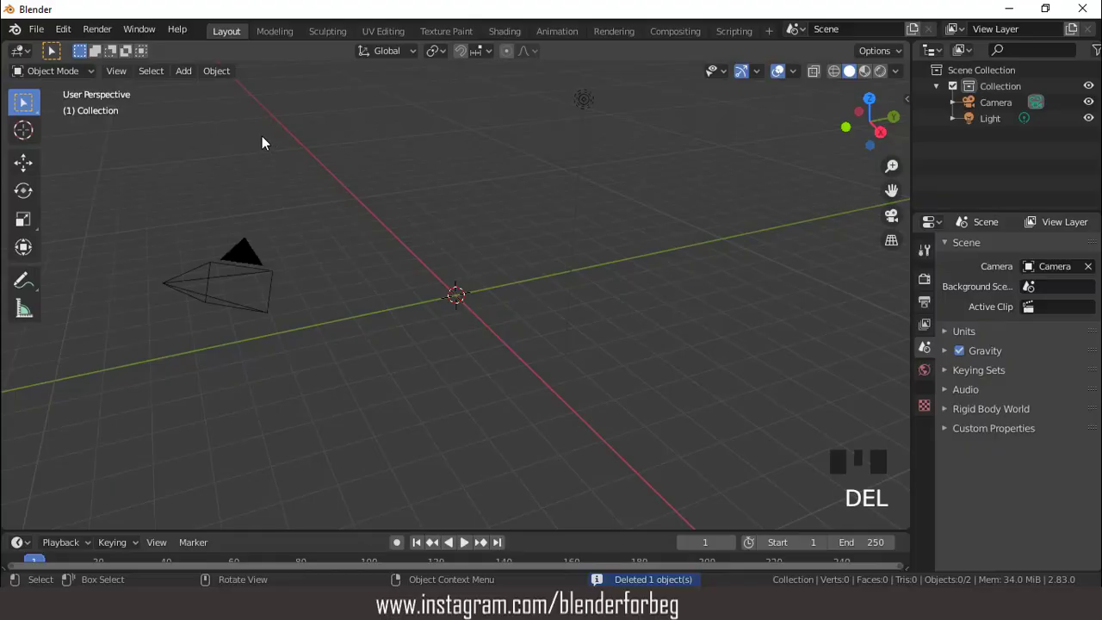
# Step: Add a UV sphere at the scene origin beside the camera and light
pyautogui.moveTo(193, 67); pyautogui.dragTo(655, 354)
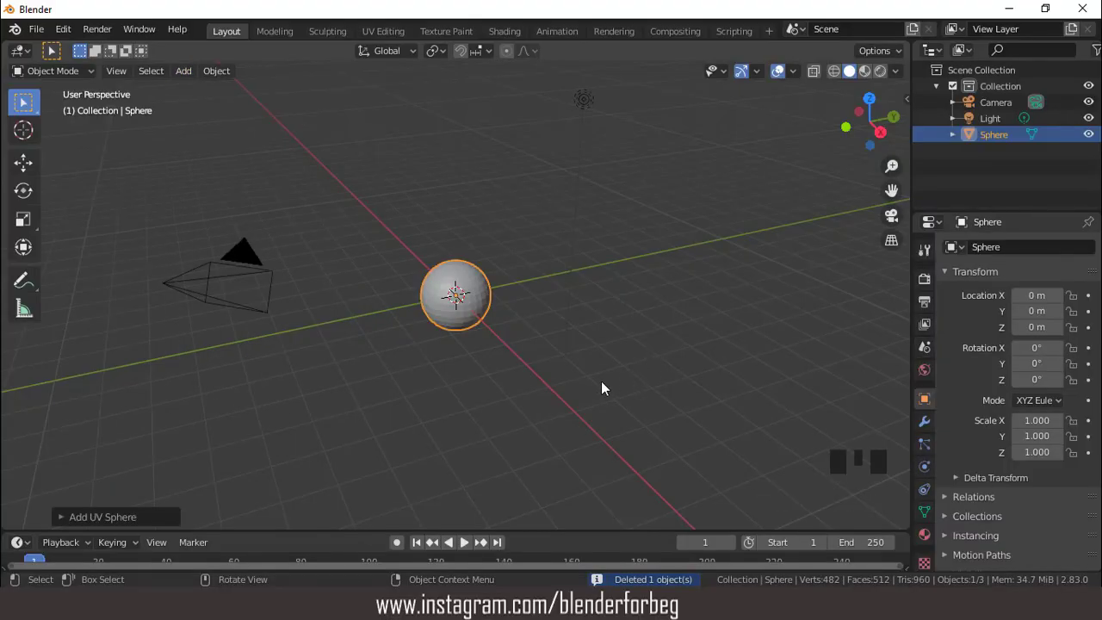
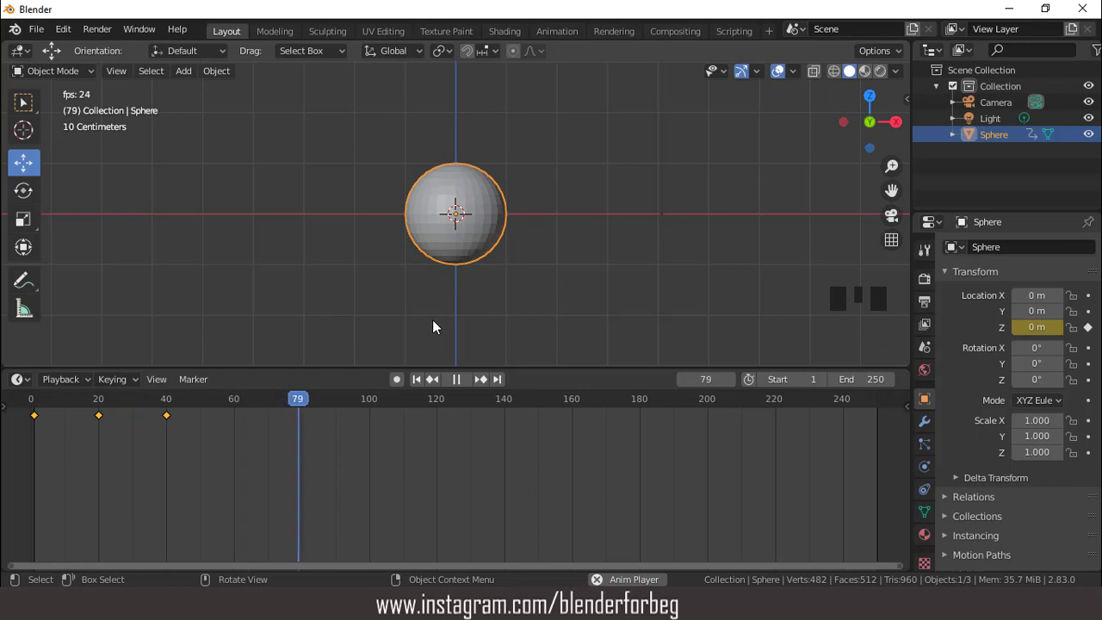
# Step: Return to frame 1 and switch the timeline area to the Graph Editor with its sidebar shown
pyautogui.moveTo(469, 383); pyautogui.dragTo(26, 409)
pyautogui.click(16, 404)
pyautogui.click(51, 430)
pyautogui.press('n')
# Step: Reshape the sphere's Z Location curve keyframes and play back the bounce animation
pyautogui.click(904, 434)
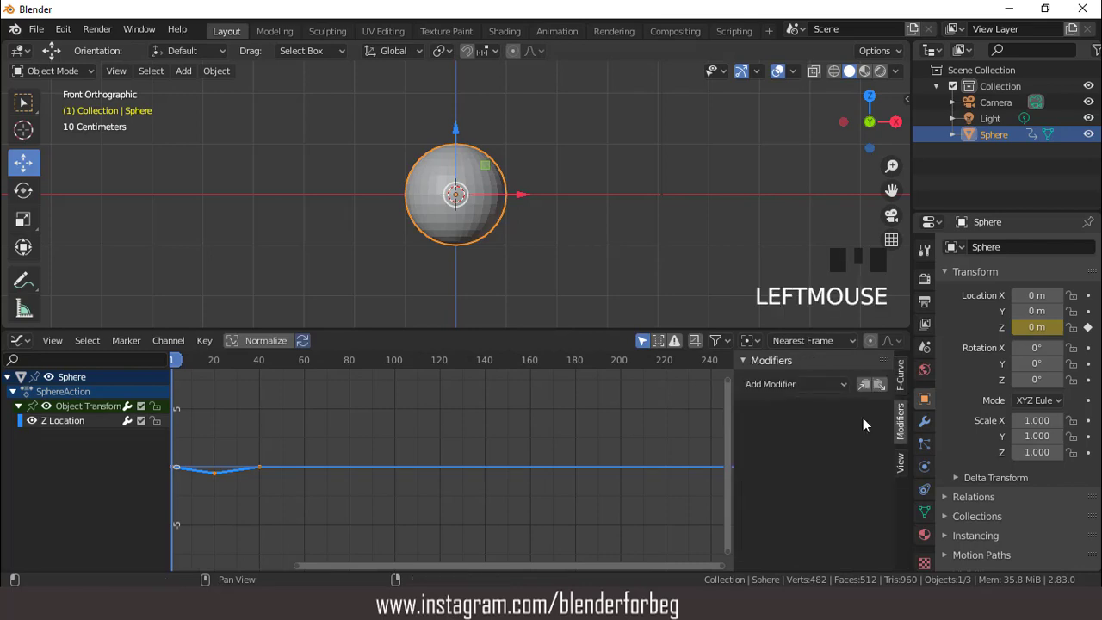
pyautogui.moveTo(782, 390); pyautogui.dragTo(31, 344)
pyautogui.moveTo(31, 342); pyautogui.dragTo(348, 420)
pyautogui.press('space')
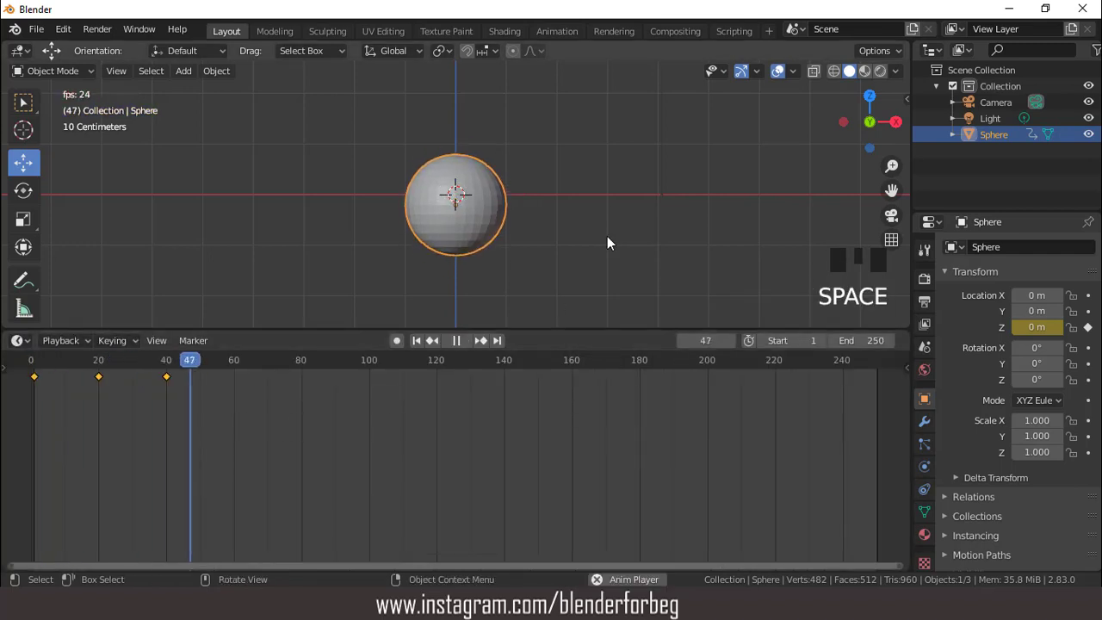